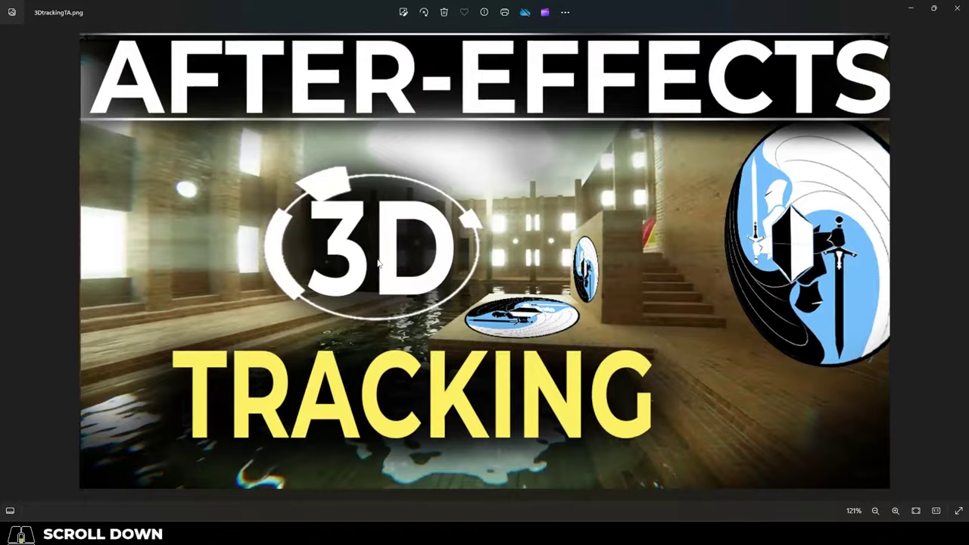
Dismiss the 3DtrackingTA.png viewer in Windows Photos to reveal the After Effects project
drag(245, 468, 229, 479)
key(space)
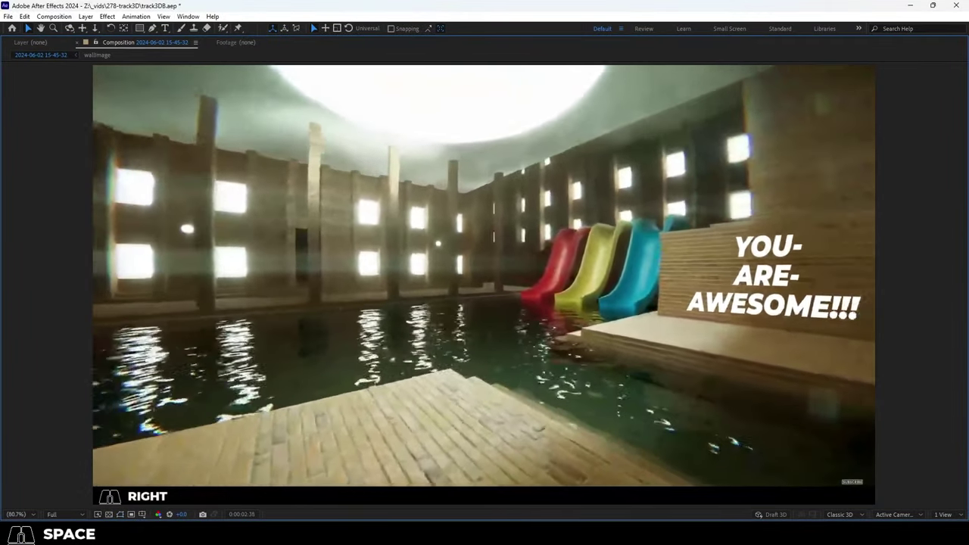
Run Track Camera on the pool footage layer so the 3D Camera Tracker analyzes and solves
click(395, 464)
click(145, 22)
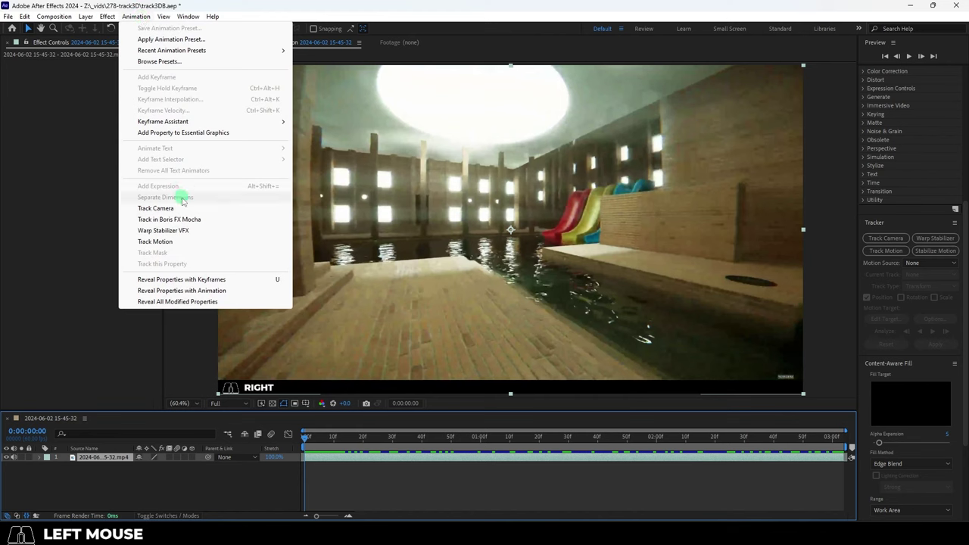
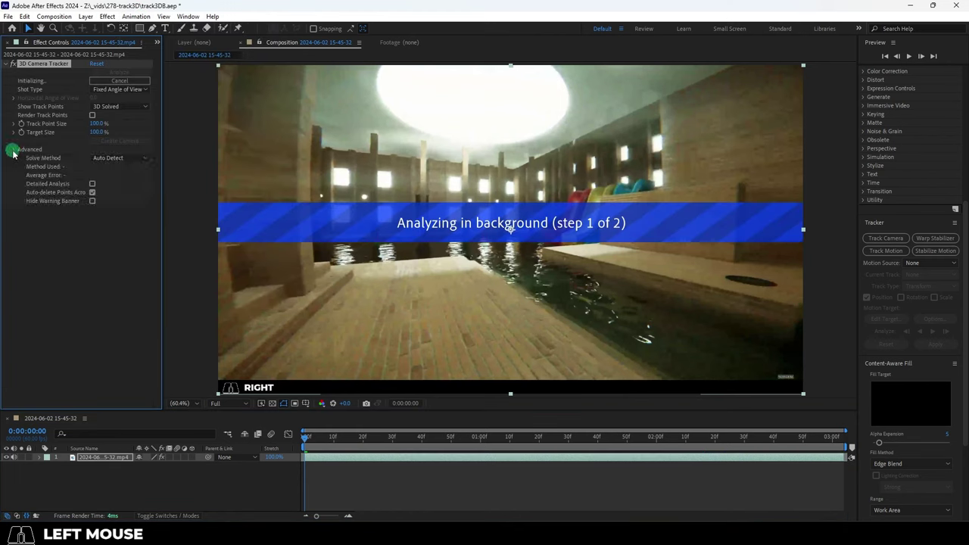
click(97, 188)
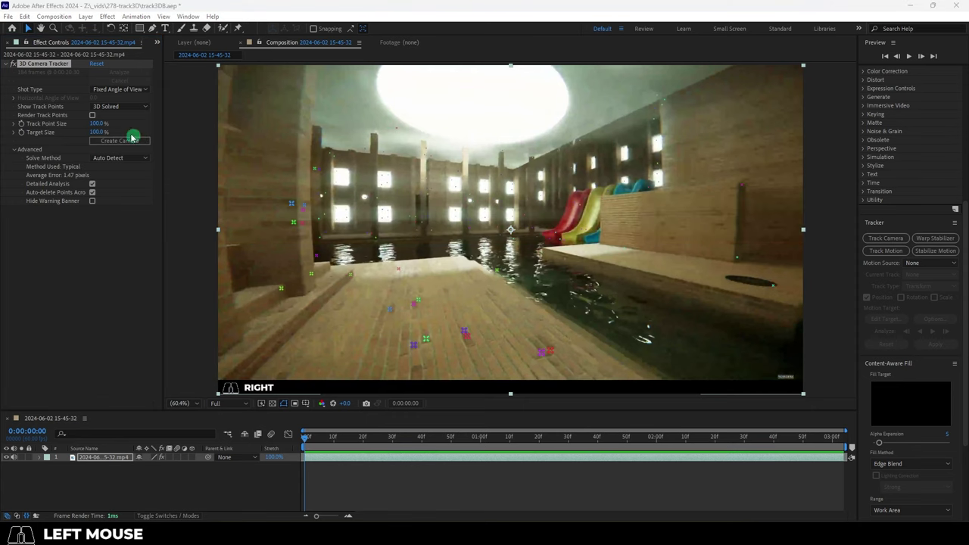
Scrub the 3D Camera Tracker's Track Point Size up to about 241%
drag(101, 125, 187, 146)
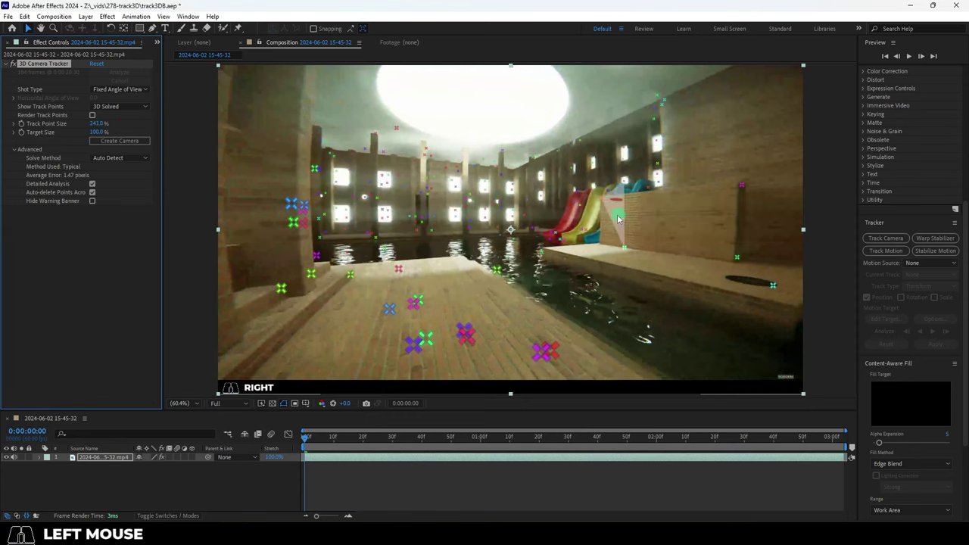
key(ctrl+z)
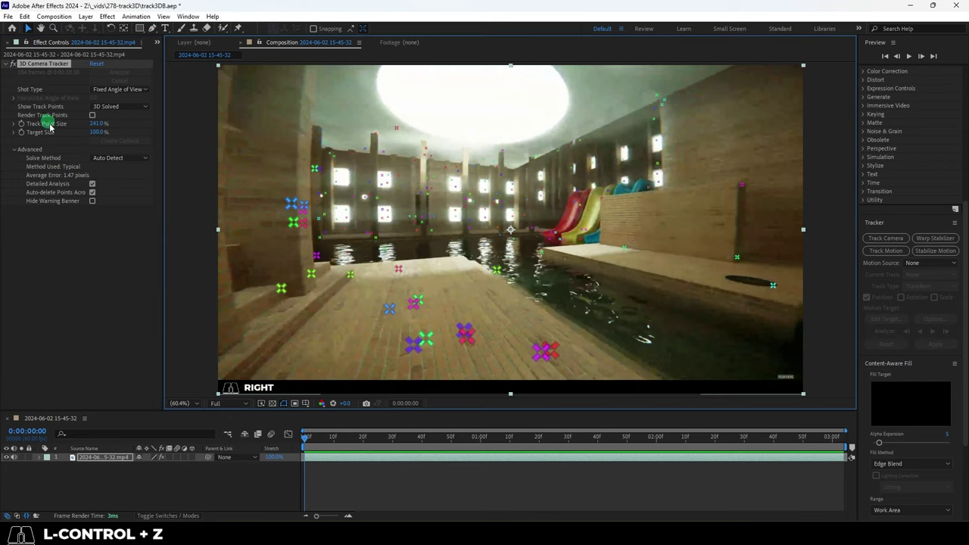
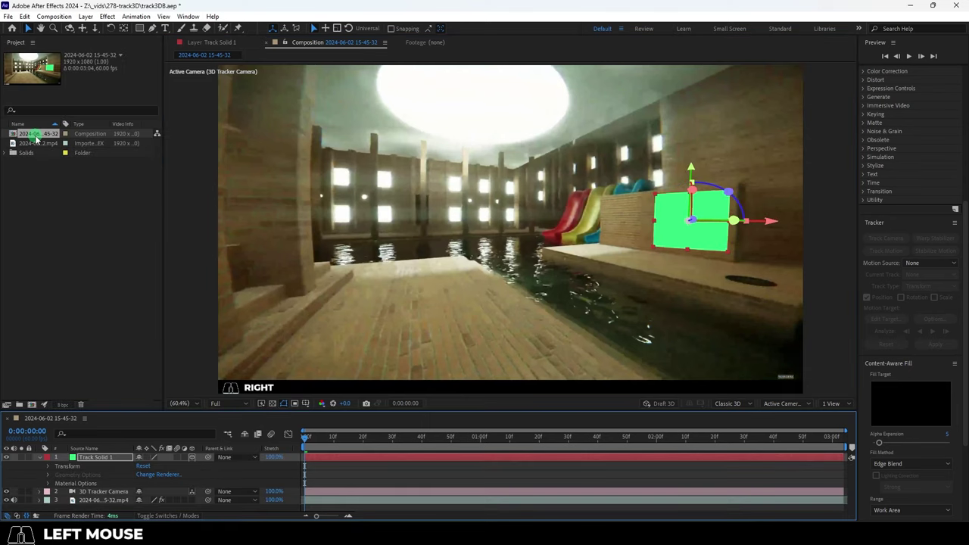
Select the pool composition and bring up the layer options for the new tracked solid plane
click(43, 464)
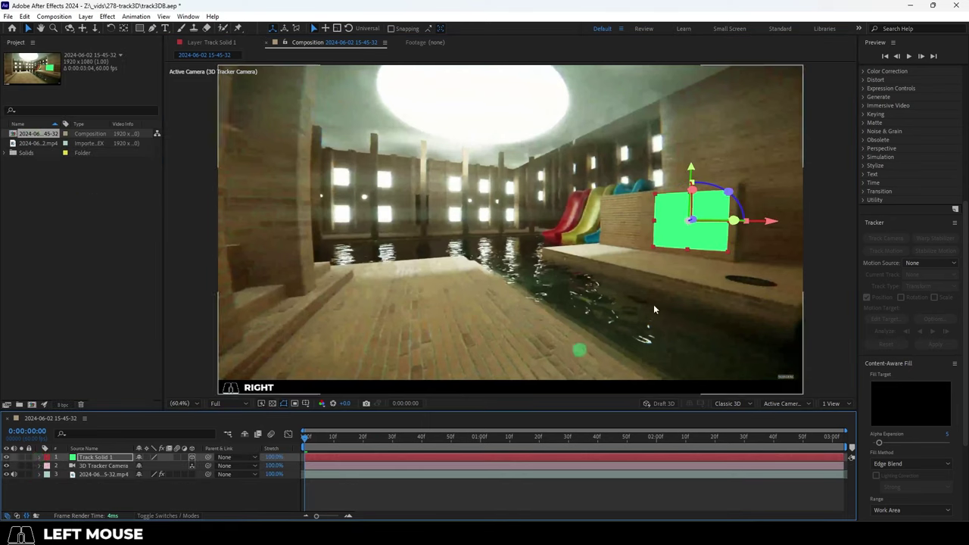
right_click(97, 465)
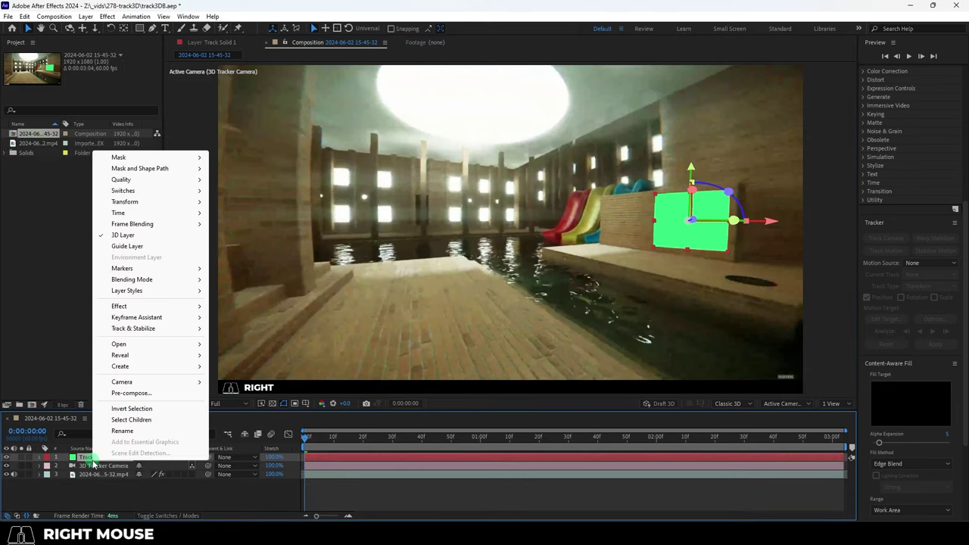